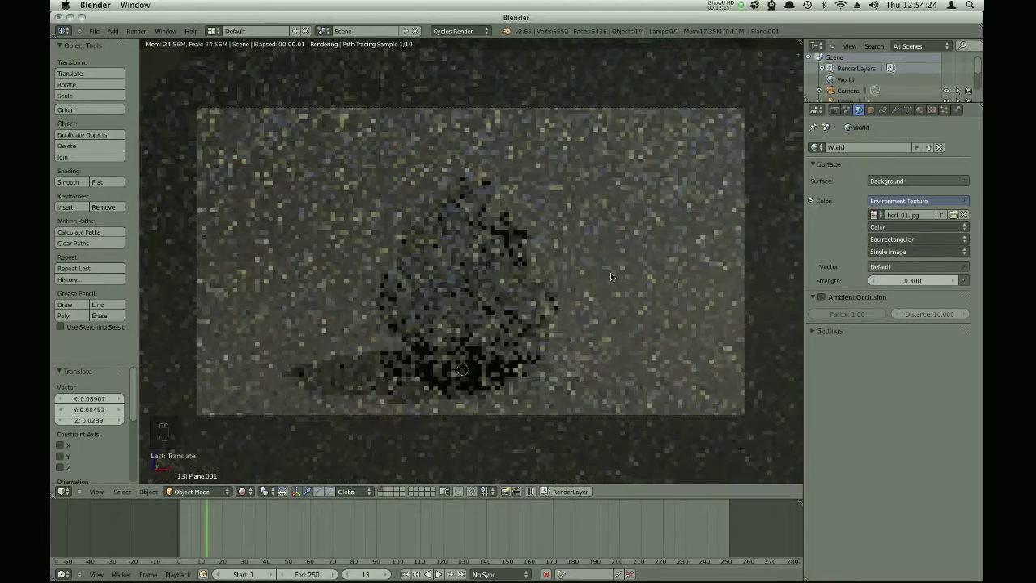
- Add a plane and assign Material.001 (white Emission, Strength 2.0) so it lights the scene
{"action": "key", "text": "shift+a"}
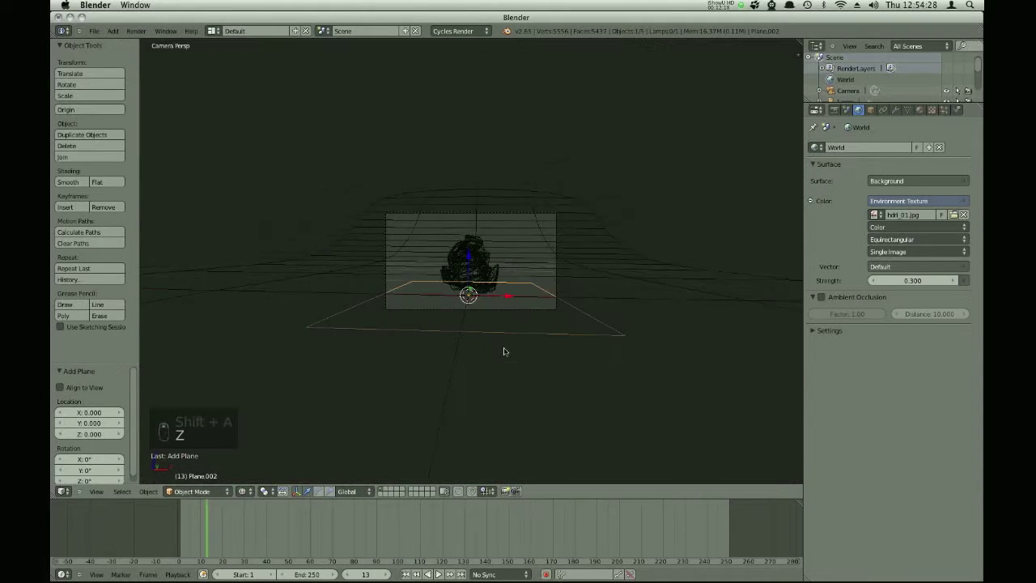
{"action": "left_click_drag", "start_coordinate": [524, 232], "coordinate": [244, 487]}
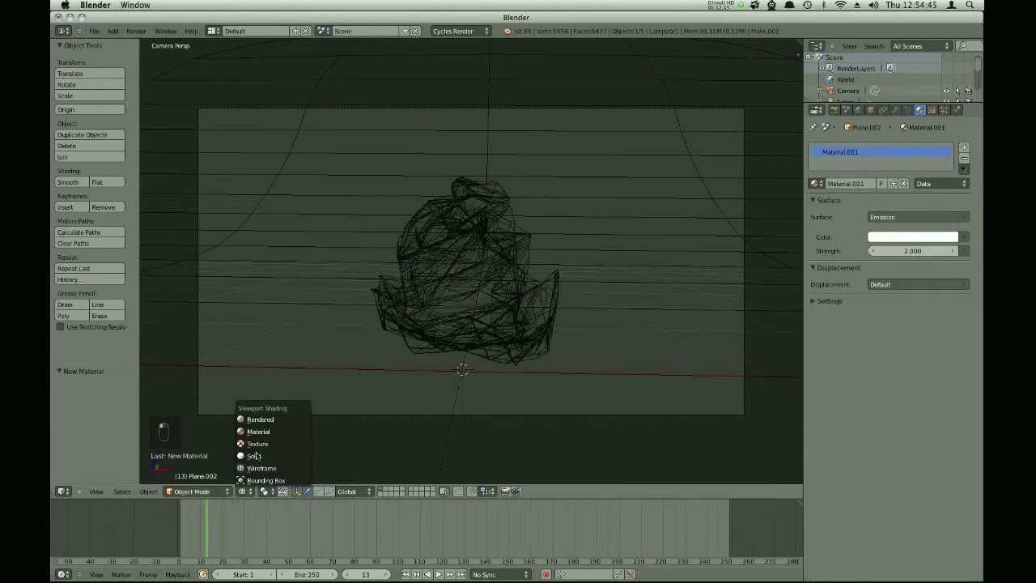
- Preview in Rendered shading, then duplicate the glowing emission plane above the sculpture
{"action": "left_click", "coordinate": [489, 334]}
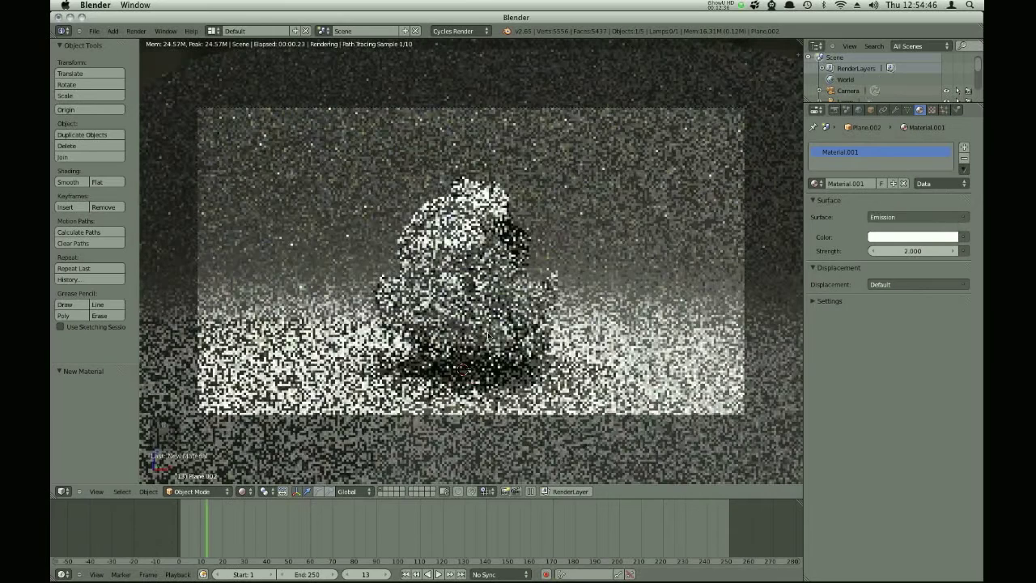
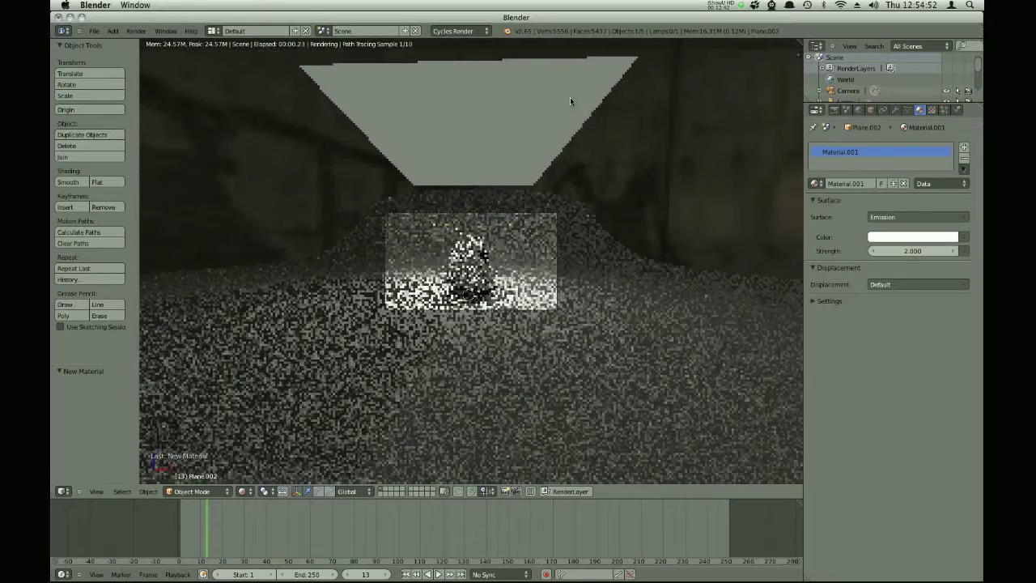
{"action": "right_click", "coordinate": [638, 97]}
{"action": "key", "text": "s"}
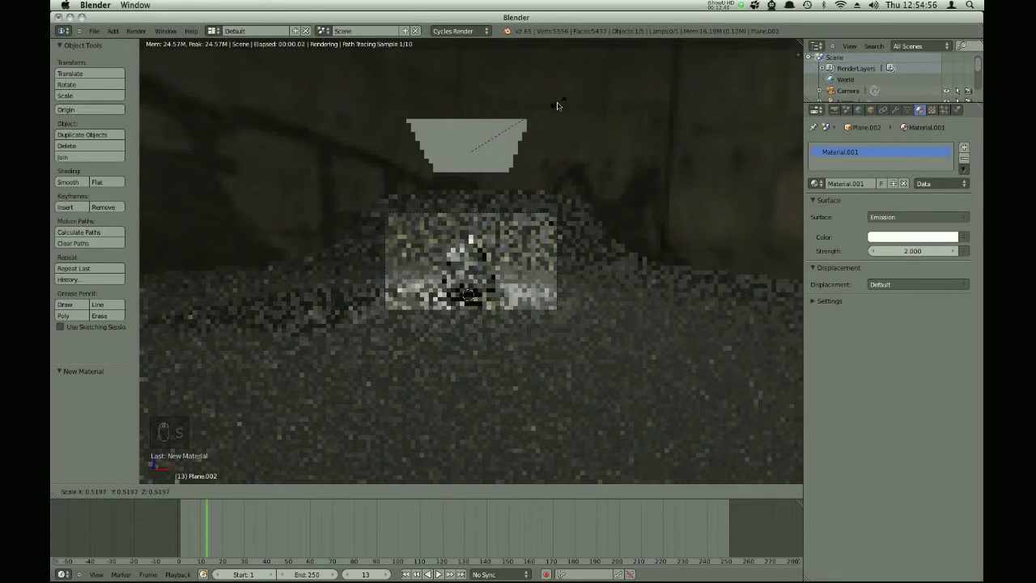
- Make Plane.003's material single-user as Material.002 with pale blue emission, then view front orthographic wireframe
{"action": "key", "text": "shift+d"}
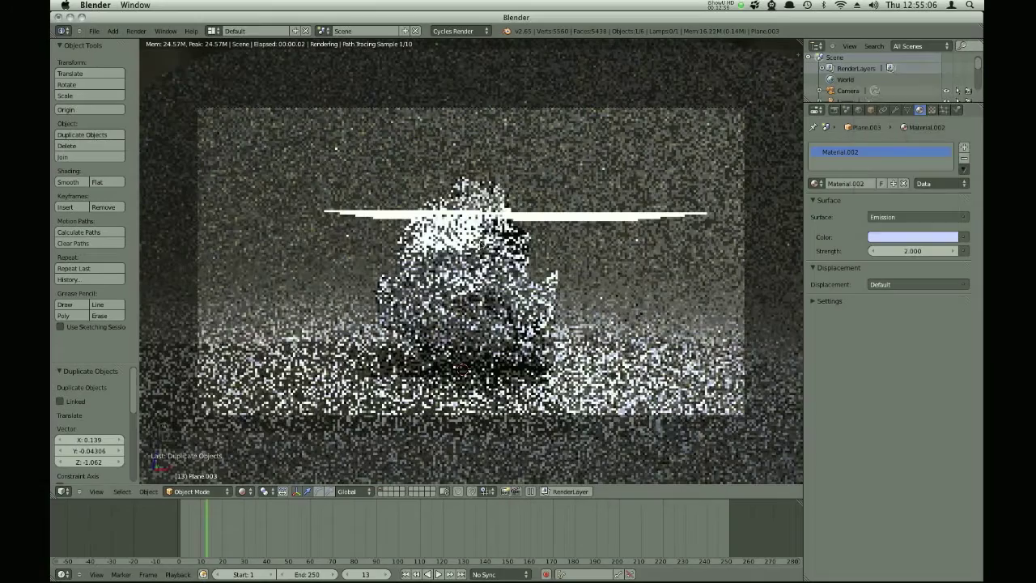
{"action": "key", "text": "r"}
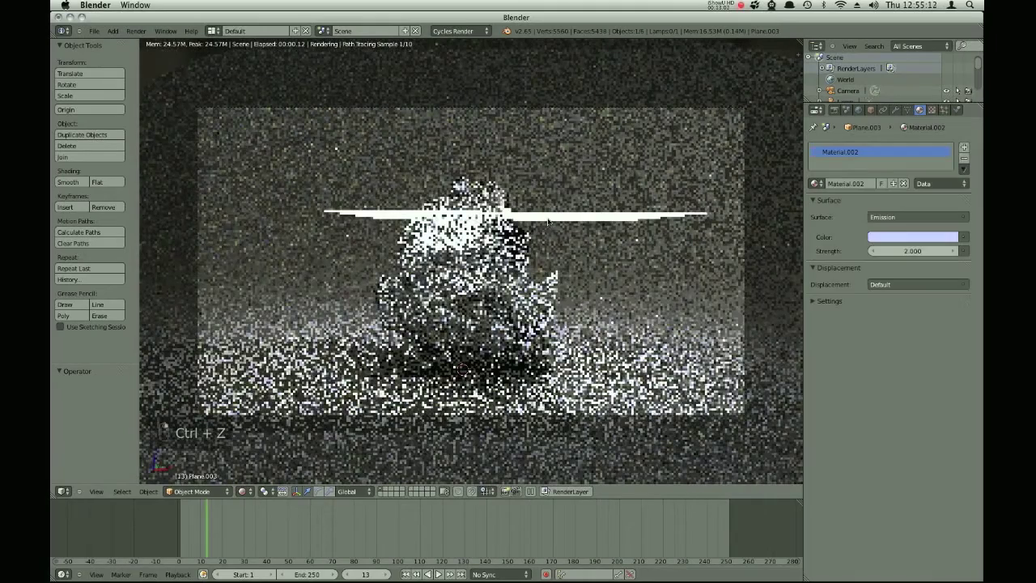
{"action": "key", "text": "ctrl+z"}
{"action": "key", "text": "r"}
{"action": "key", "text": "KP_1"}
{"action": "key", "text": "KP_4"}
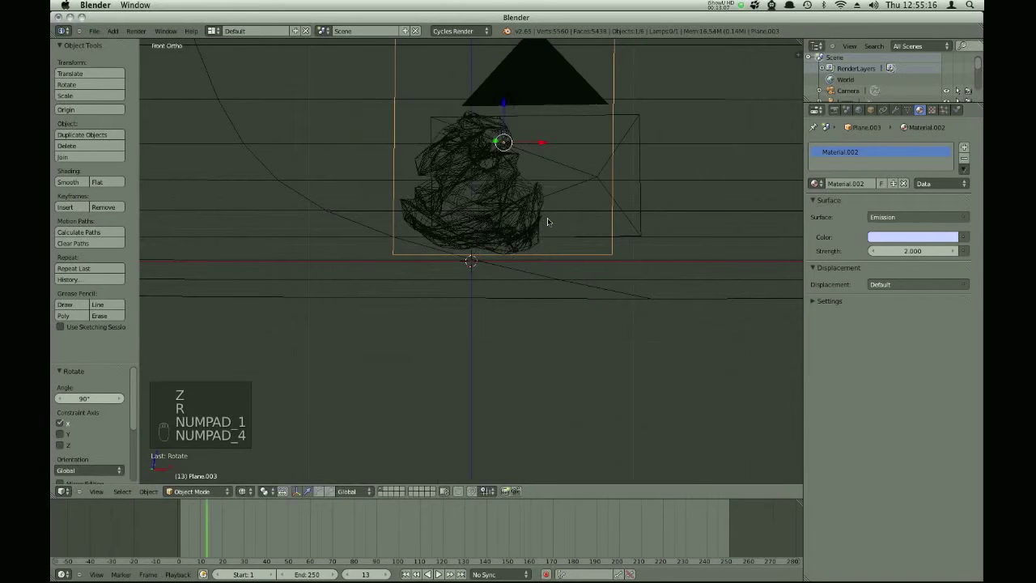
- Go from top view into the camera view in Solid shading with Render properties at 1920×1080, 50%
{"action": "key", "text": "g"}
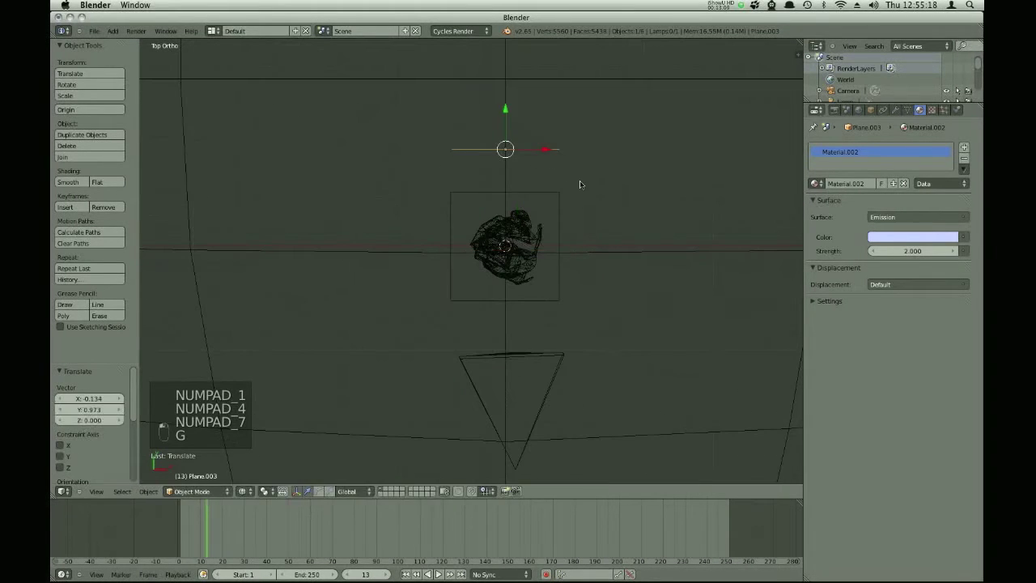
{"action": "key", "text": "KP_0"}
{"action": "key", "text": "z"}
{"action": "key", "text": "z"}
{"action": "key", "text": "z"}
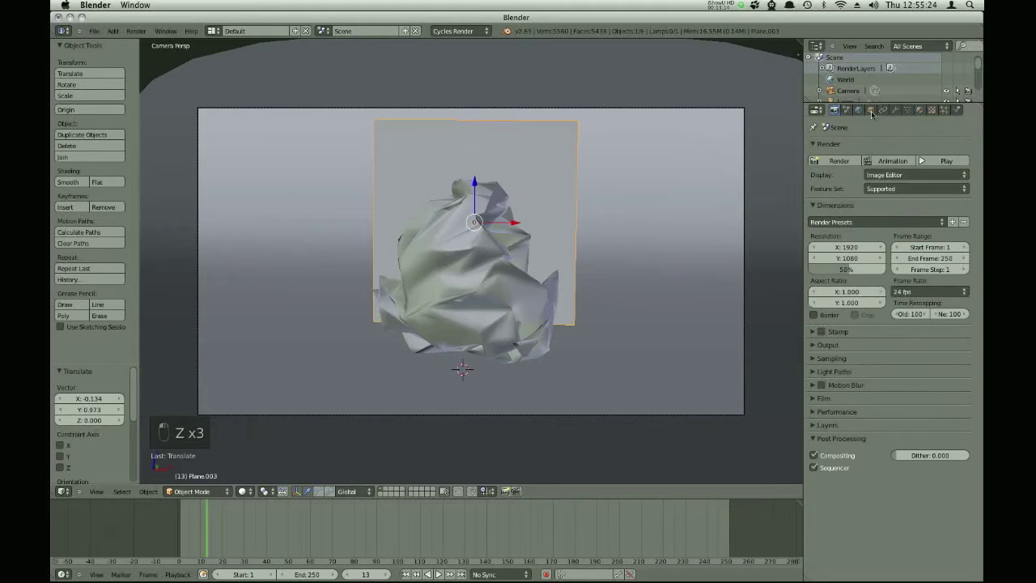
- Rotate Plane.003 upright 90° on X, move it back along Y behind the sculpture and scale it up
{"action": "left_click_drag", "start_coordinate": [959, 459], "coordinate": [478, 155]}
{"action": "key", "text": "g"}
{"action": "left_click_drag", "start_coordinate": [432, 196], "coordinate": [446, 229]}
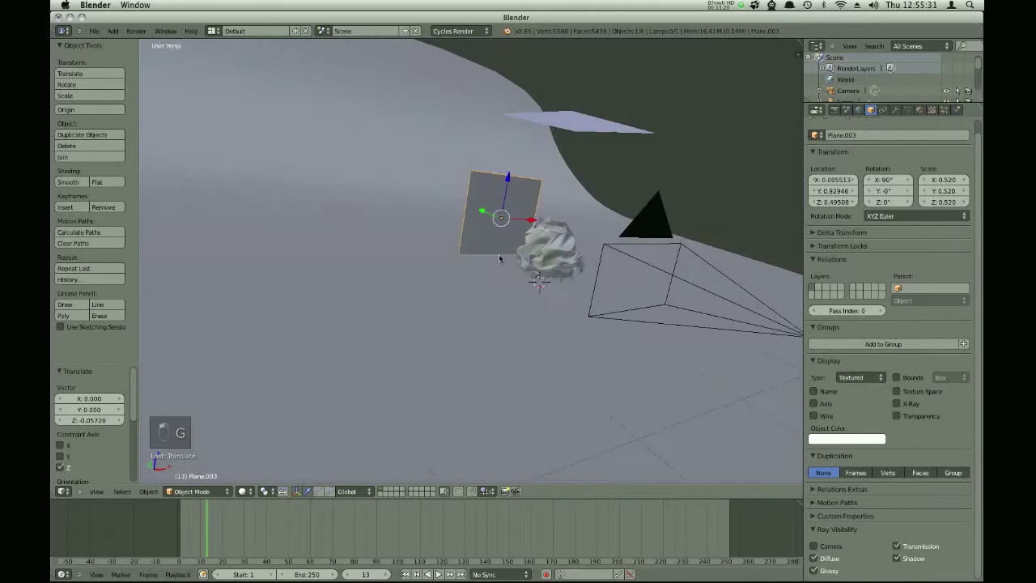
{"action": "key", "text": "g"}
{"action": "key", "text": "s"}
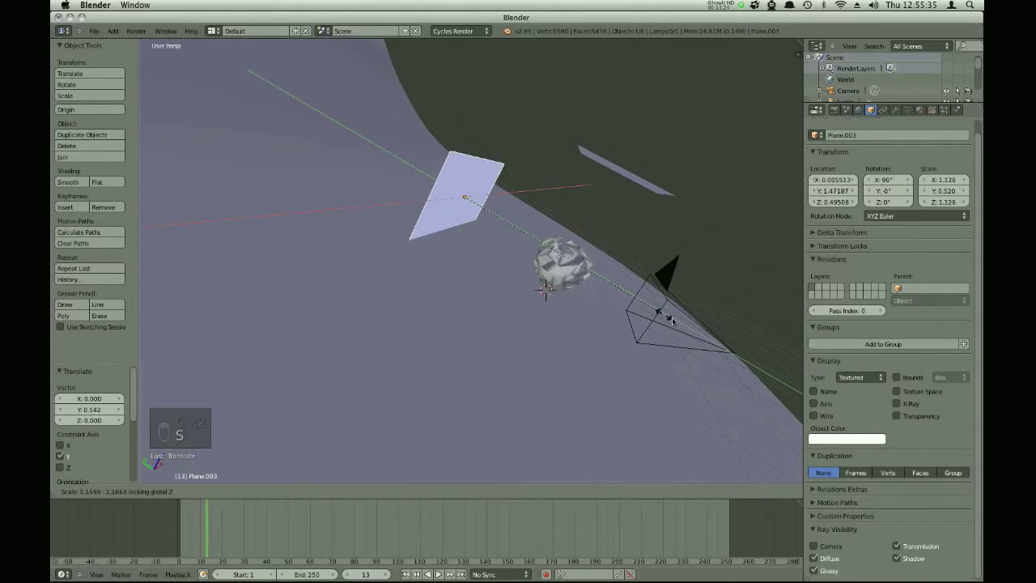
- Look through the camera and preview the lit scene in Rendered shading, then return to solid view
{"action": "key", "text": "KP_0"}
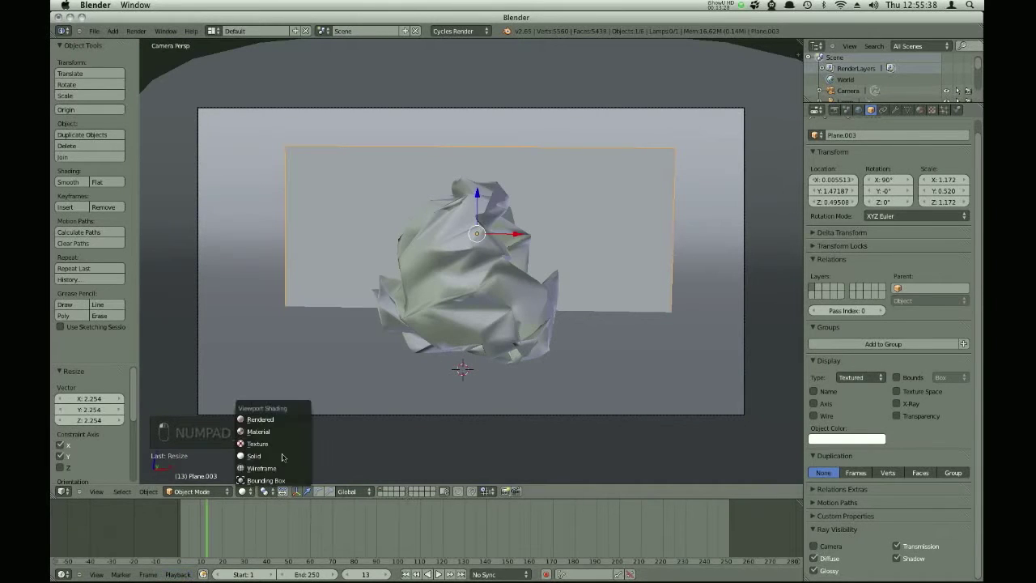
{"action": "left_click_drag", "start_coordinate": [456, 329], "coordinate": [525, 293]}
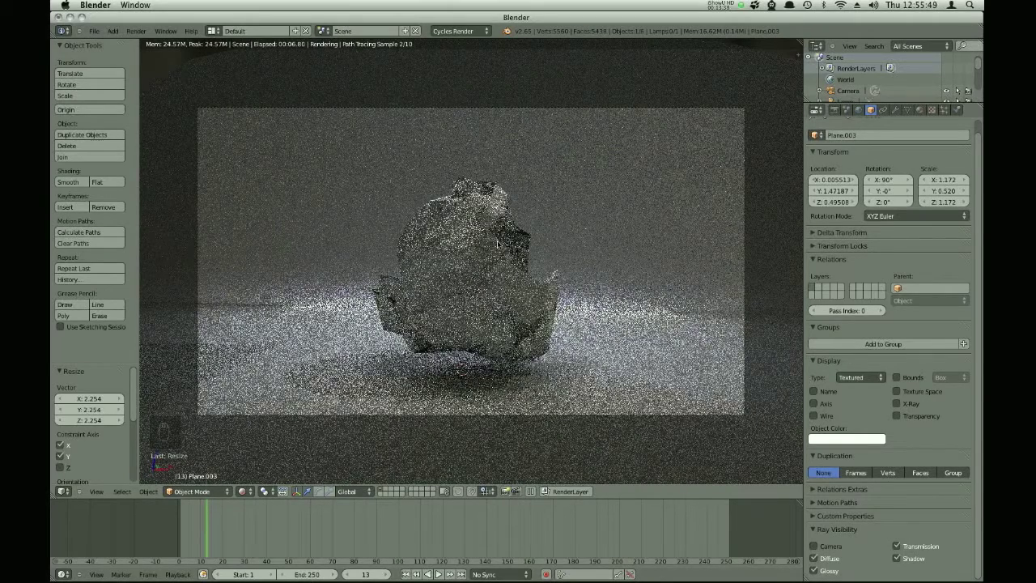
{"action": "key", "text": "Escape"}
{"action": "key", "text": "Escape"}
- Rotate the sculpture freely to about 53°, 29°, 71° and lower it along Z within the camera frame
{"action": "key", "text": "Escape"}
{"action": "key", "text": "z"}
{"action": "key", "text": "z"}
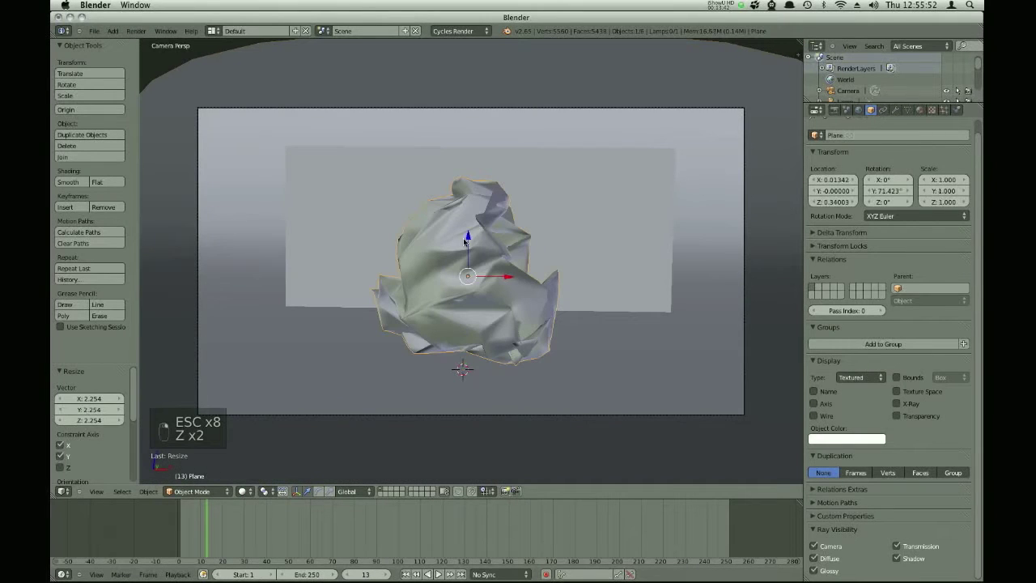
{"action": "key", "text": "r"}
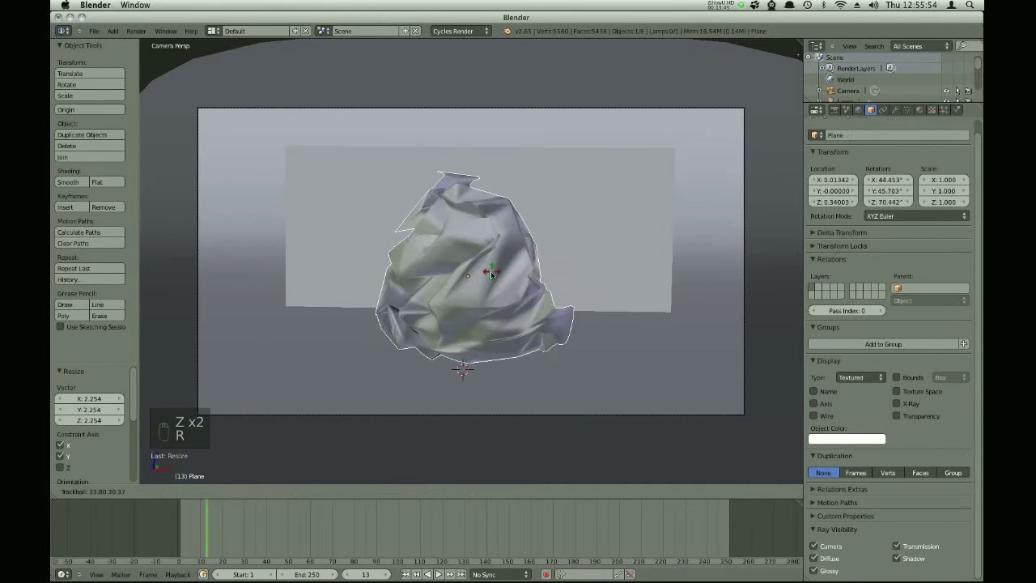
{"action": "key", "text": "g"}
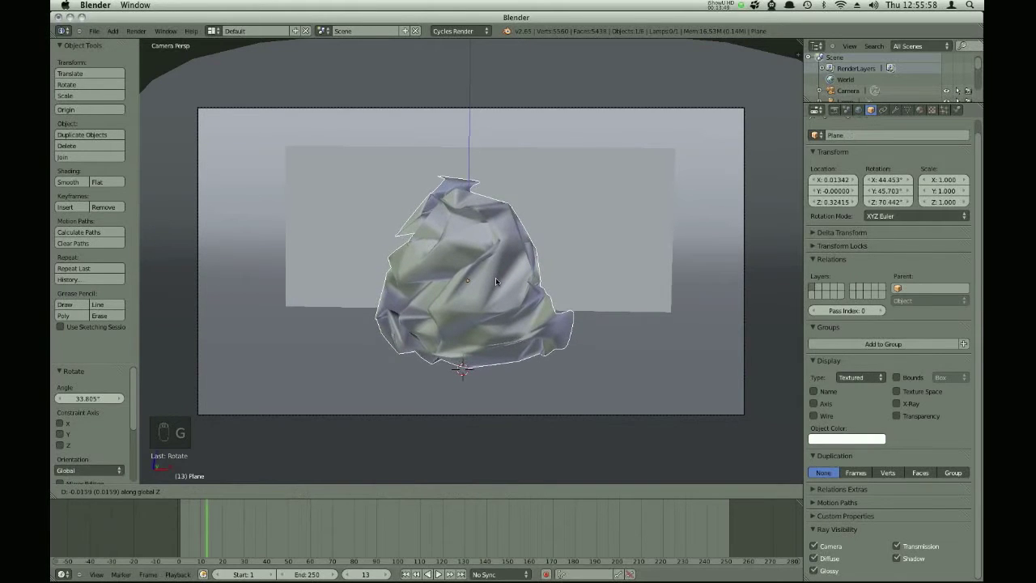
{"action": "key", "text": "r"}
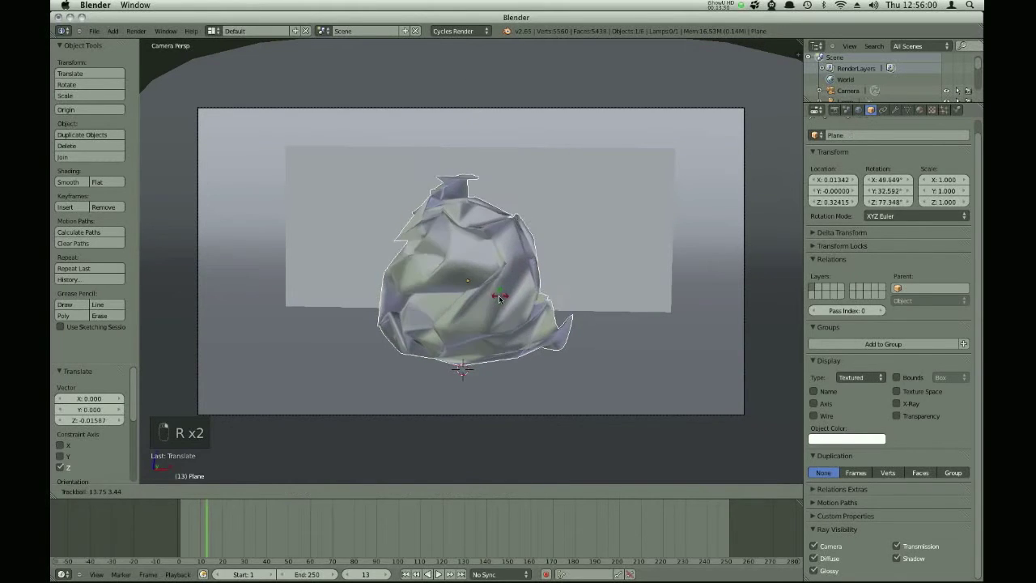
{"action": "key", "text": "g"}
{"action": "left_click", "coordinate": [496, 298]}
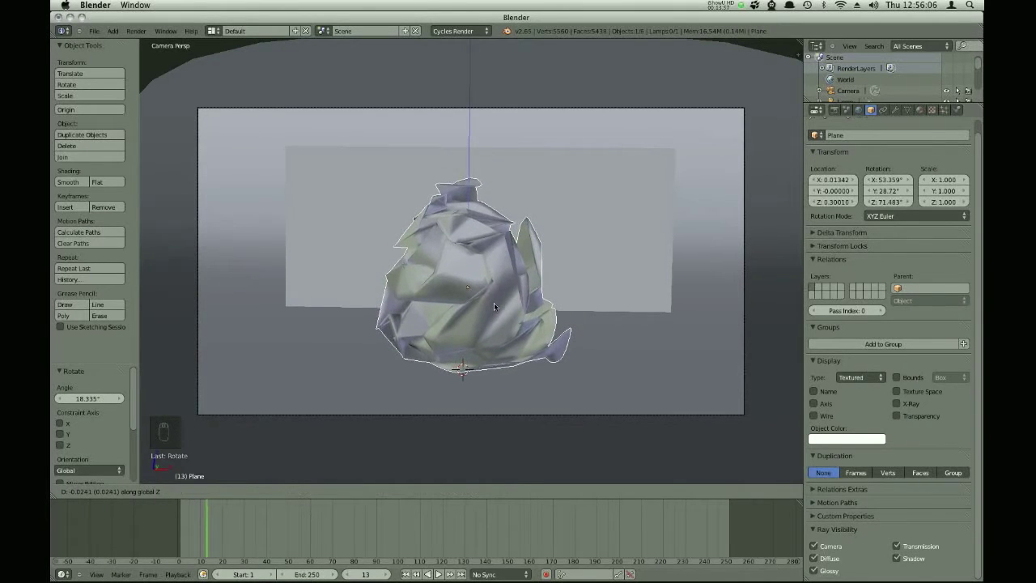
{"action": "left_click", "coordinate": [450, 313]}
- From Right Ortho, rotate the sculpture to about 28°, 63°, 52°, raise it slightly and return to camera view
{"action": "key", "text": "KP_3"}
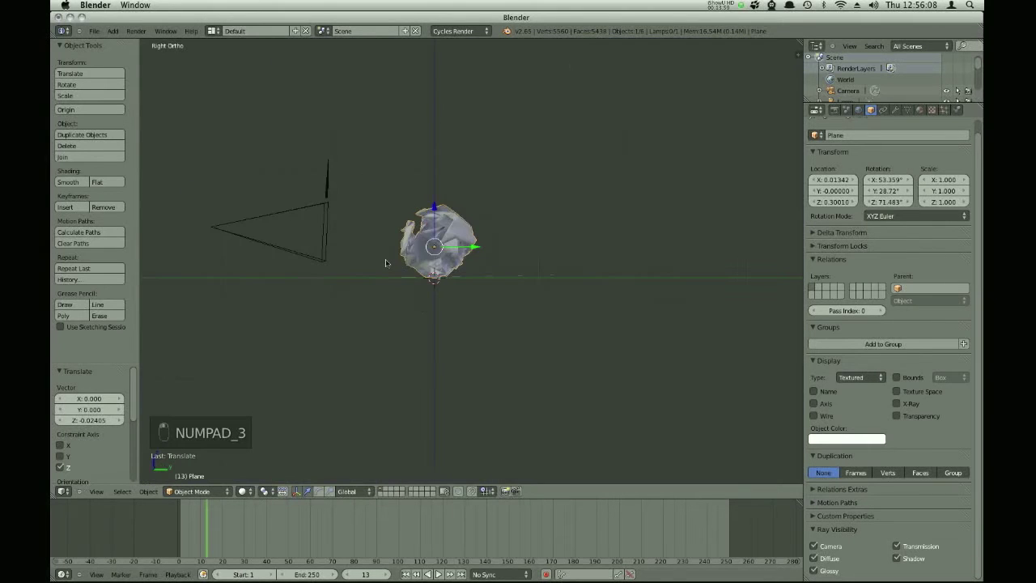
{"action": "key", "text": "r"}
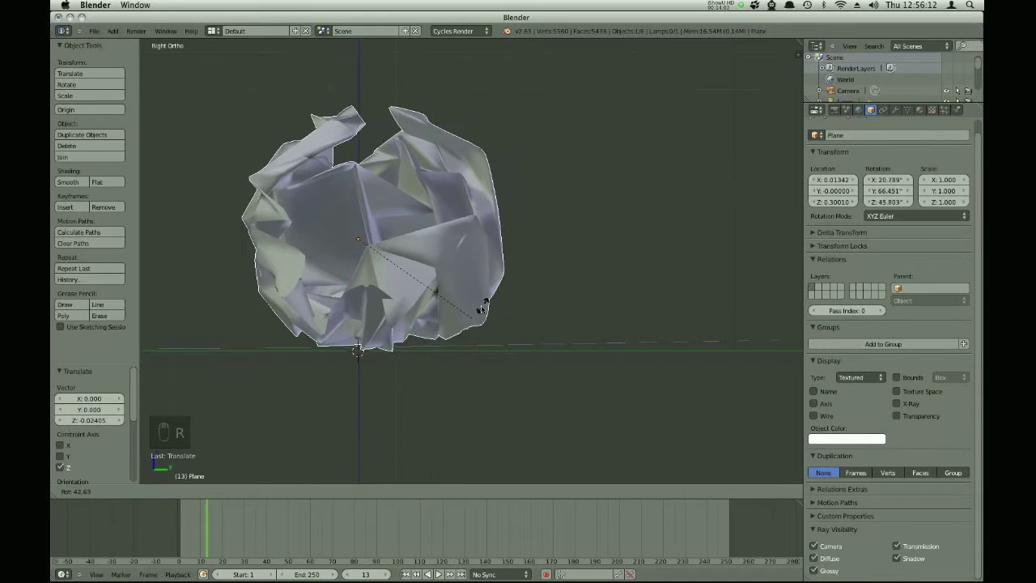
{"action": "key", "text": "g"}
{"action": "left_click", "coordinate": [484, 295]}
{"action": "key", "text": "r"}
{"action": "key", "text": "KP_0"}
{"action": "key", "text": "z"}
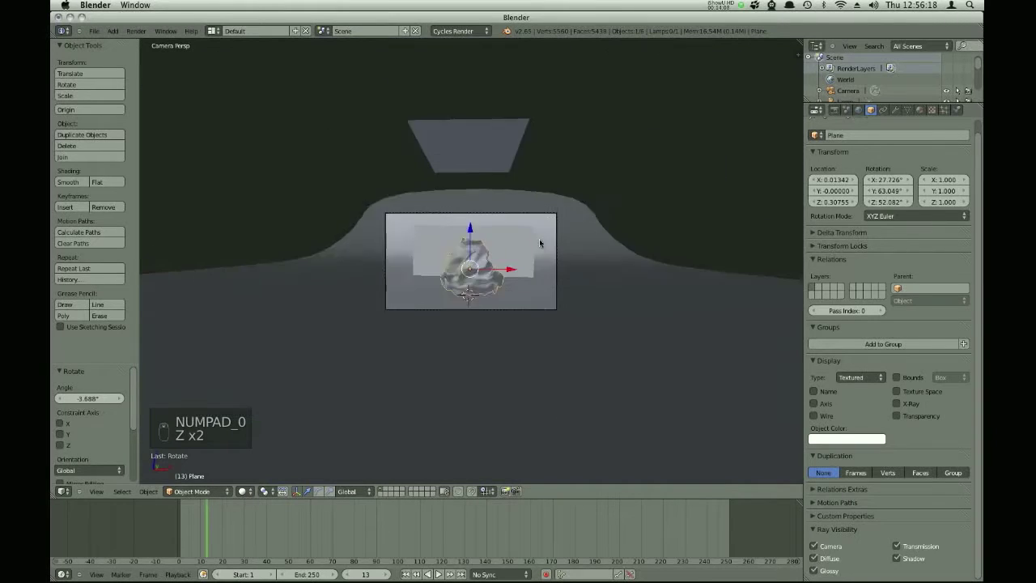
- Lower the world HDRI environment texture strength from 0.300 to 0.100
{"action": "left_click_drag", "start_coordinate": [474, 179], "coordinate": [472, 244]}
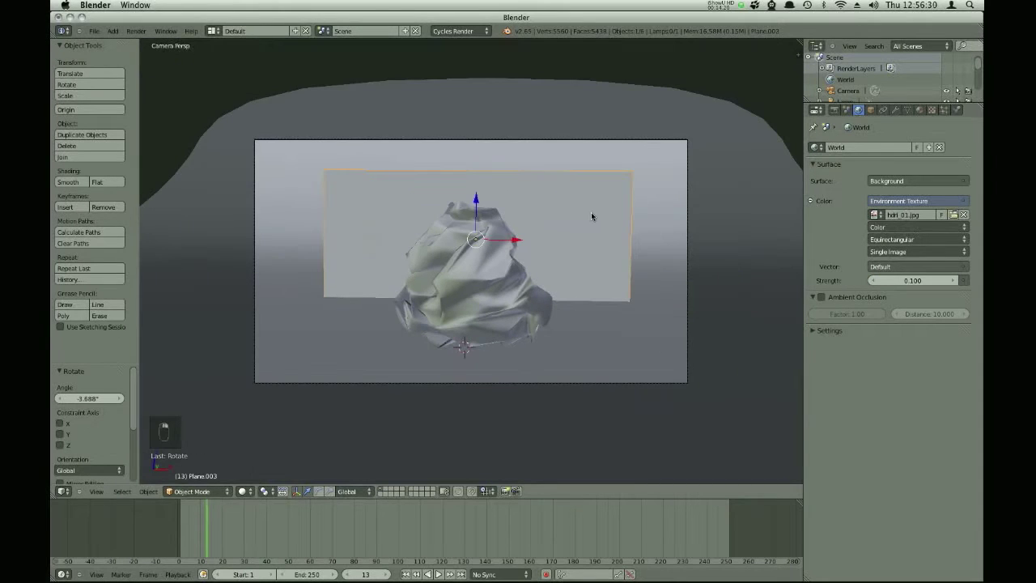
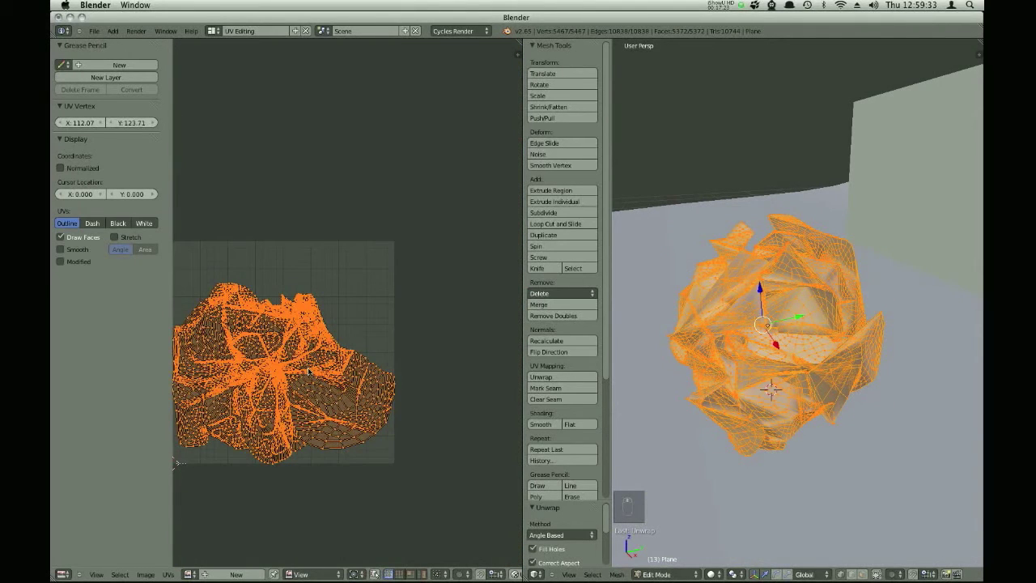
- Dismiss the Specials menu and unwrap the paper mesh into a packed square of triangular UV islands
{"action": "key", "text": "ctrl+v"}
{"action": "key", "text": "`"}
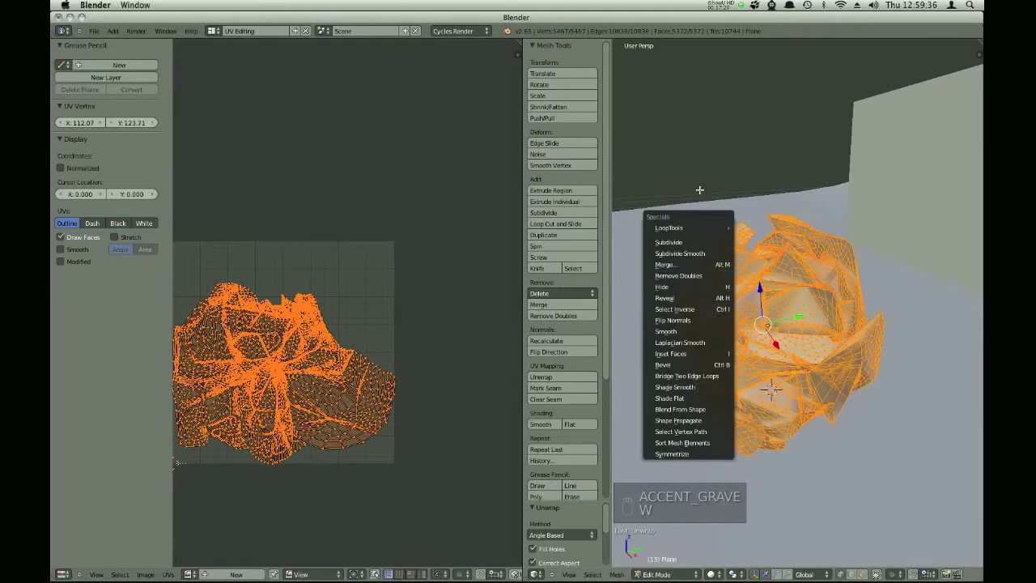
{"action": "key", "text": "u"}
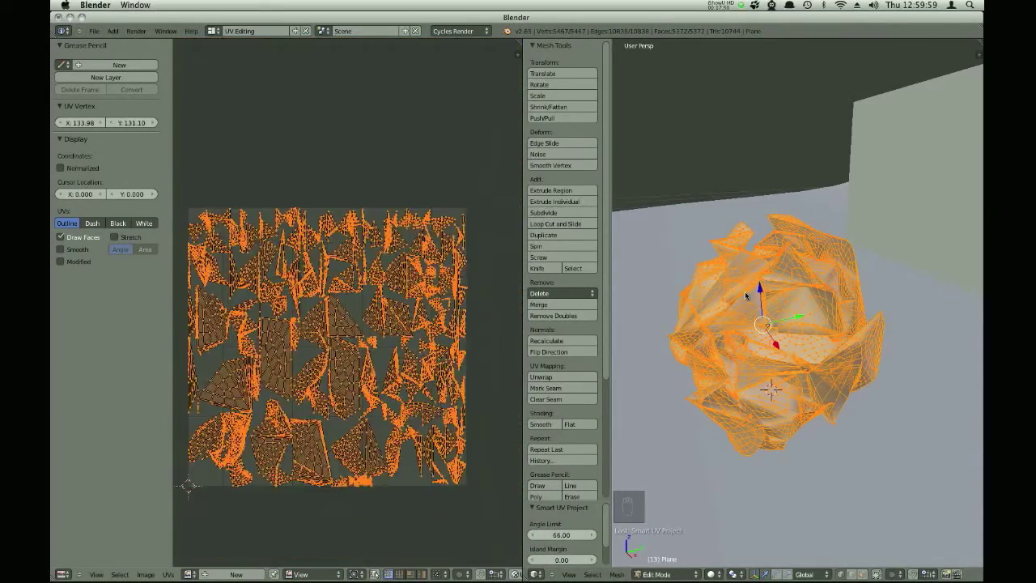
- Re-unwrap the paper mesh with Smart UV Project at default settings
{"action": "key", "text": "u"}
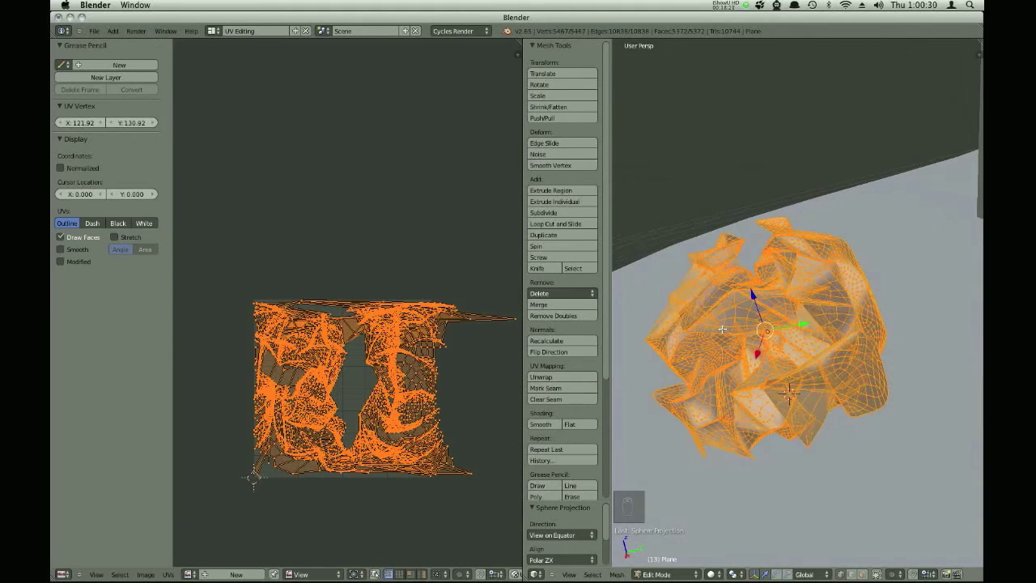
{"action": "key", "text": "u"}
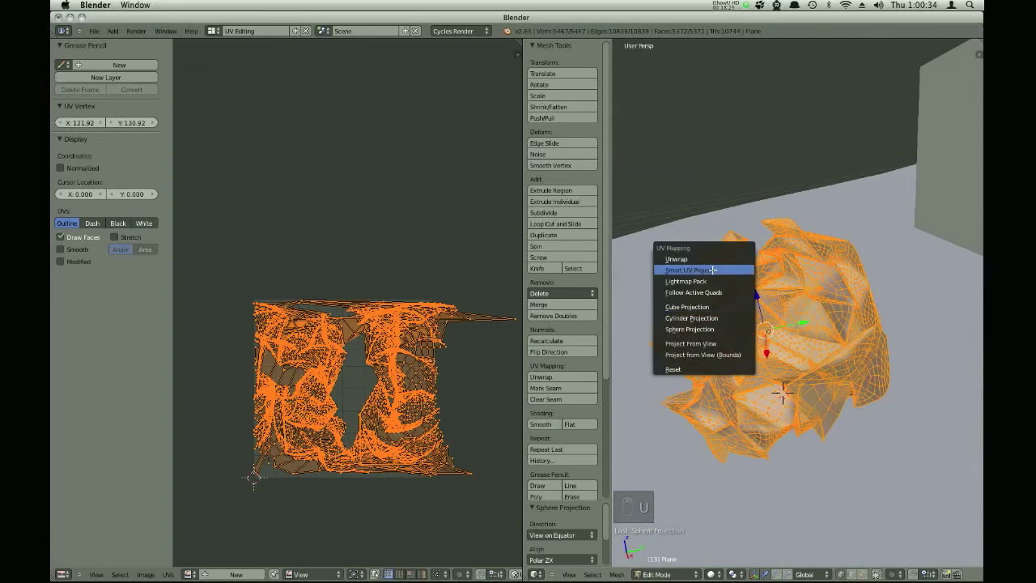